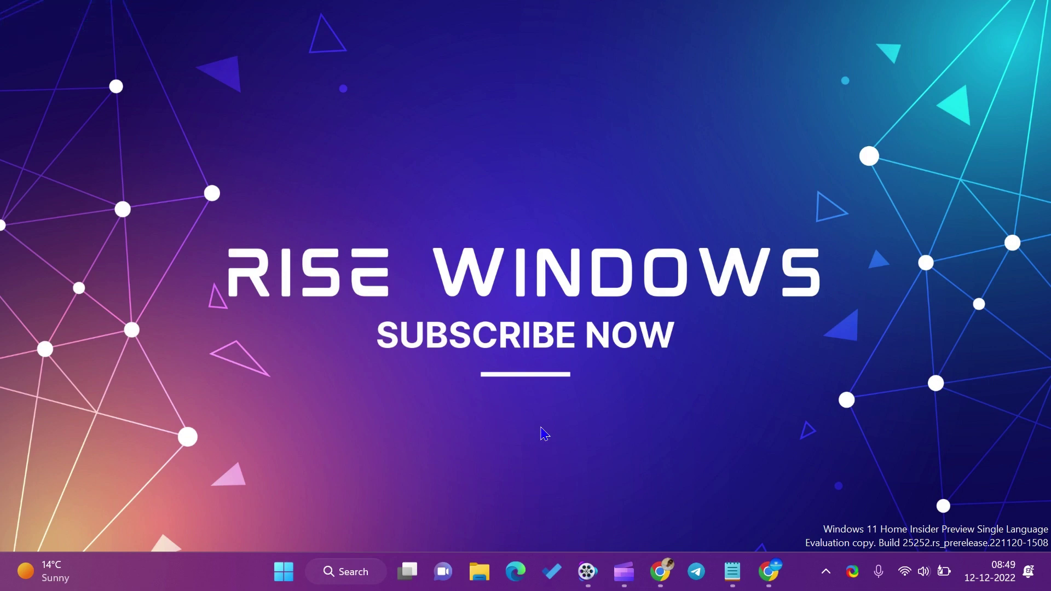
Step: Bring up Chrome, switch to the AOMEI giveaway page and select its web address
{"action": "left_click", "coordinate": [669, 582]}
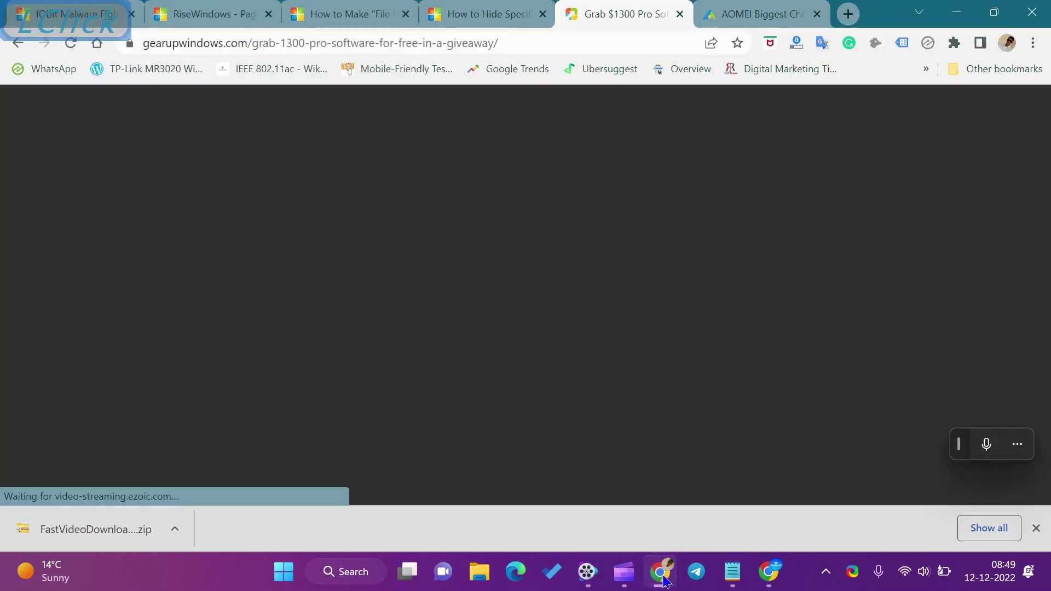
{"action": "left_click", "coordinate": [565, 135]}
{"action": "scroll", "scroll_direction": "up", "scroll_amount": 3}
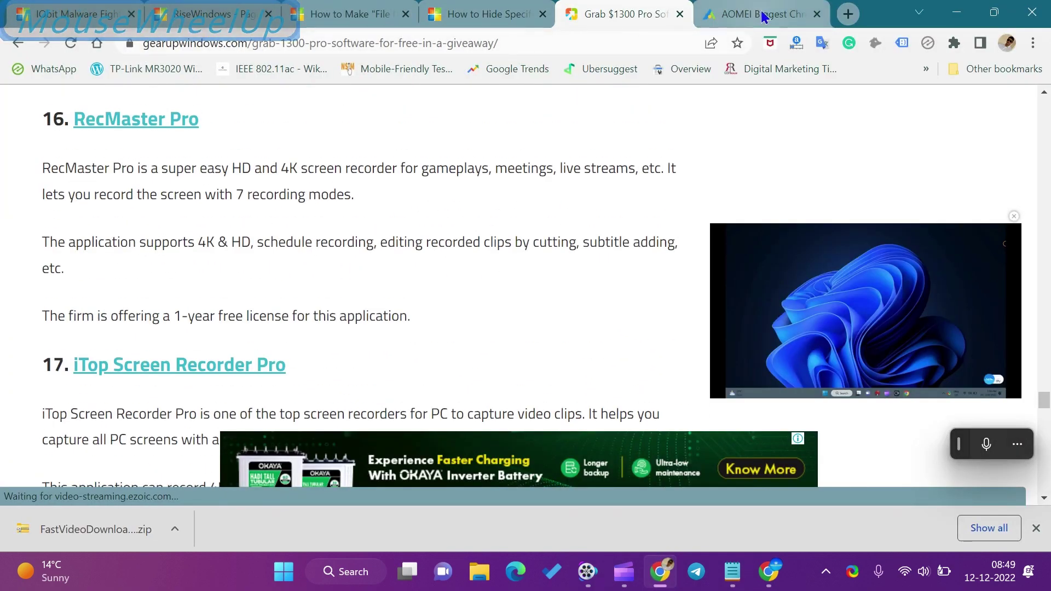
{"action": "left_click", "coordinate": [765, 14]}
{"action": "scroll", "scroll_direction": "up", "scroll_amount": 3}
{"action": "left_click", "coordinate": [477, 43]}
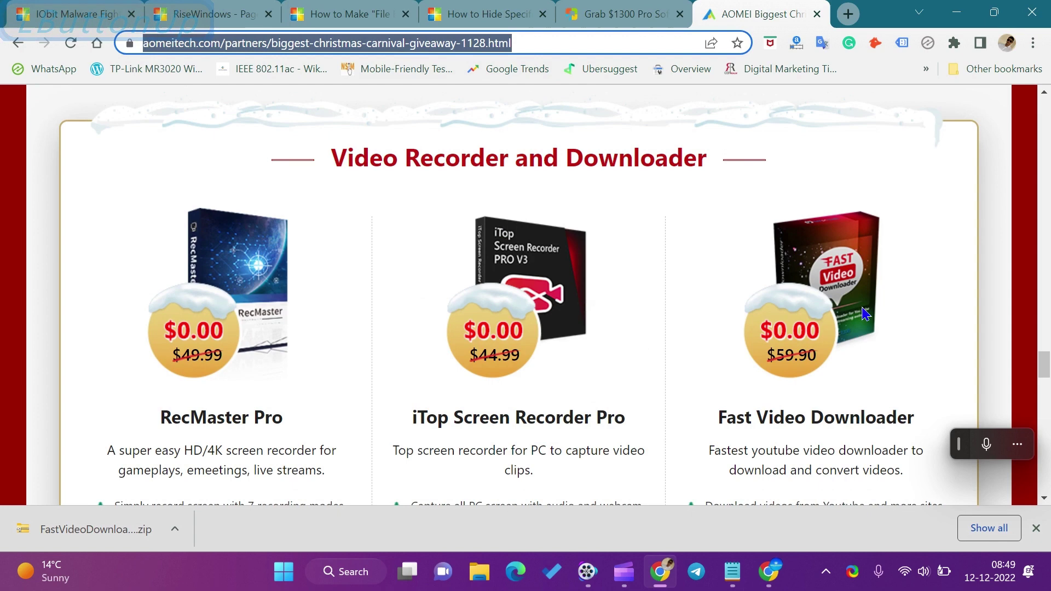
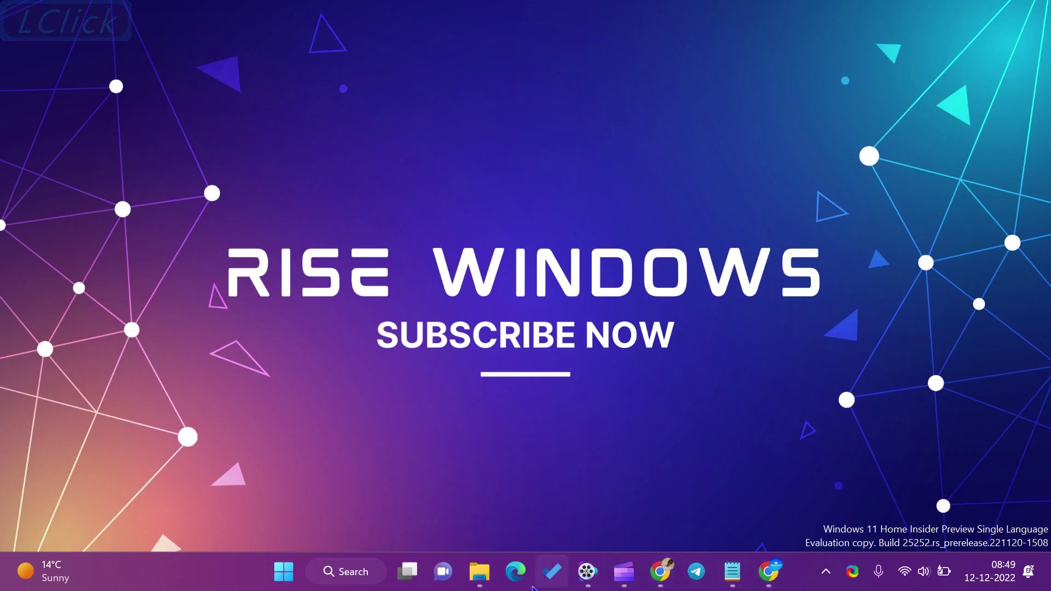
Step: Show the downloaded FastVideoDownloader zip contents from the taskbar's File Explorer
{"action": "left_click", "coordinate": [476, 579]}
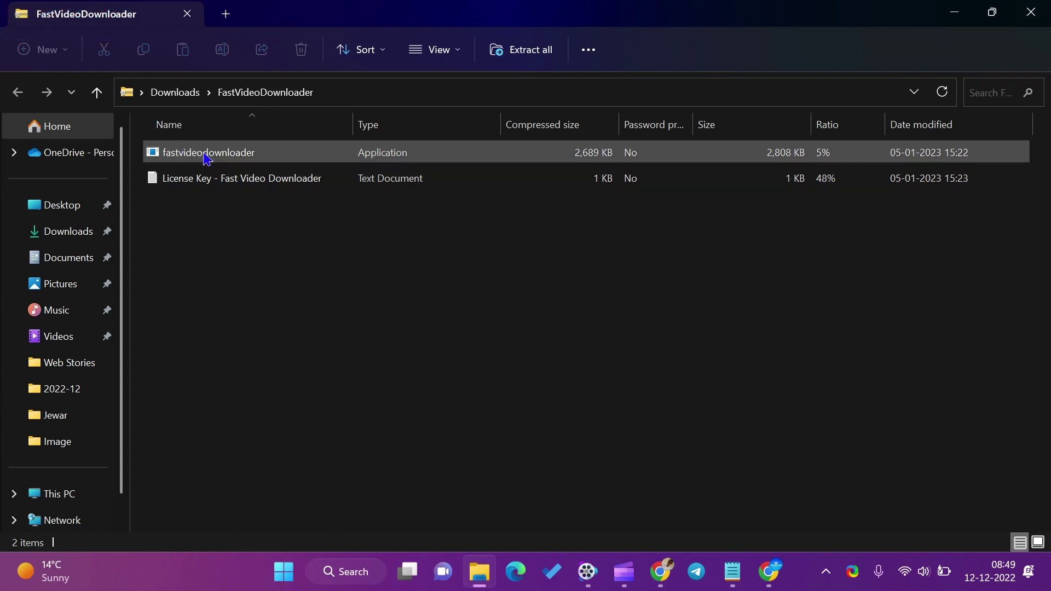
Step: Run the installer from inside the zip, then extract all files into the suggested Downloads folder
{"action": "left_click", "coordinate": [209, 159]}
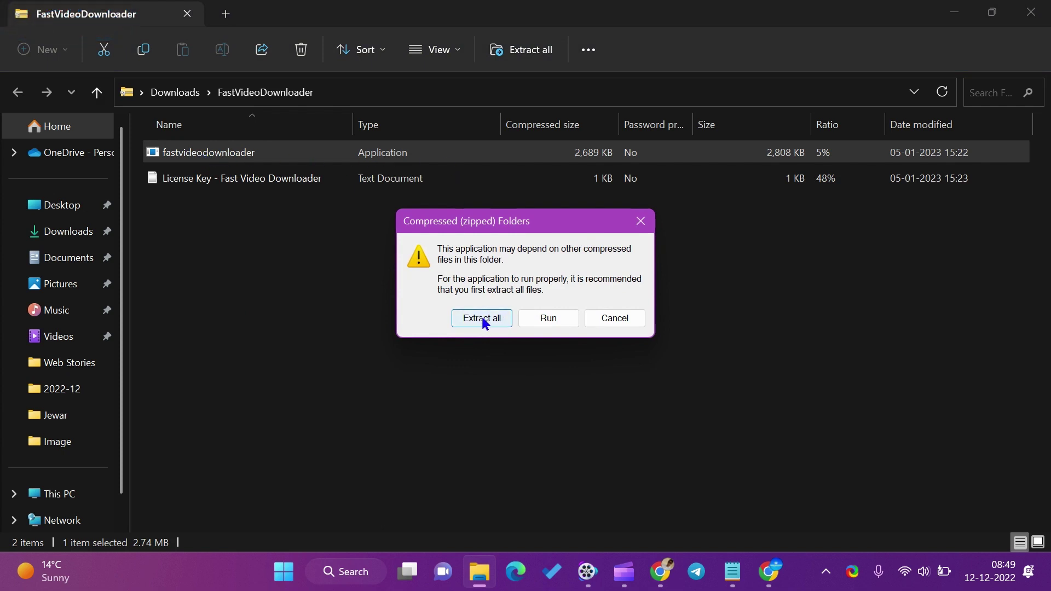
{"action": "left_click", "coordinate": [482, 321]}
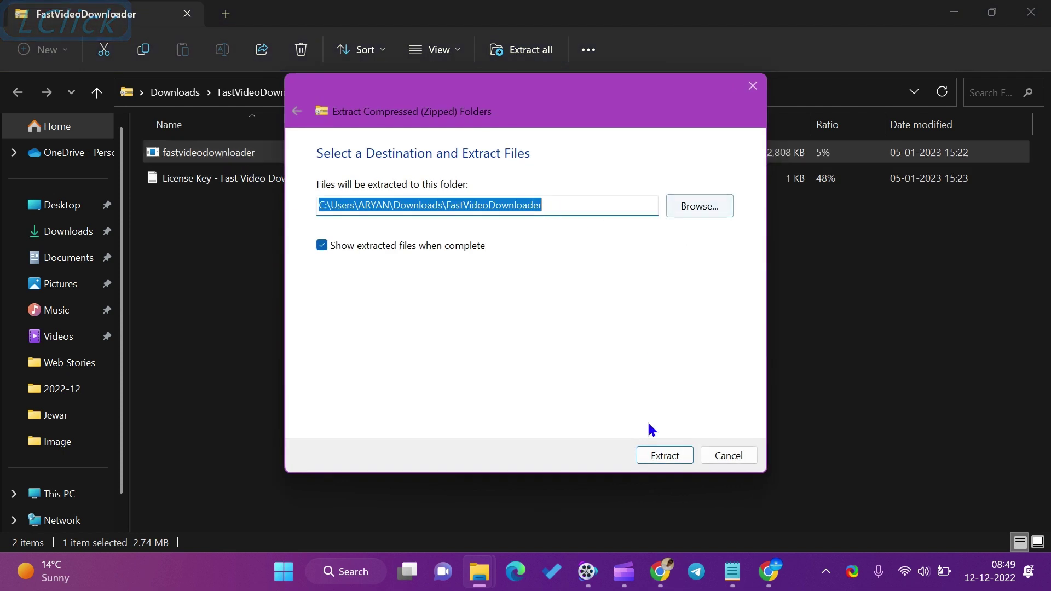
{"action": "left_click", "coordinate": [663, 457]}
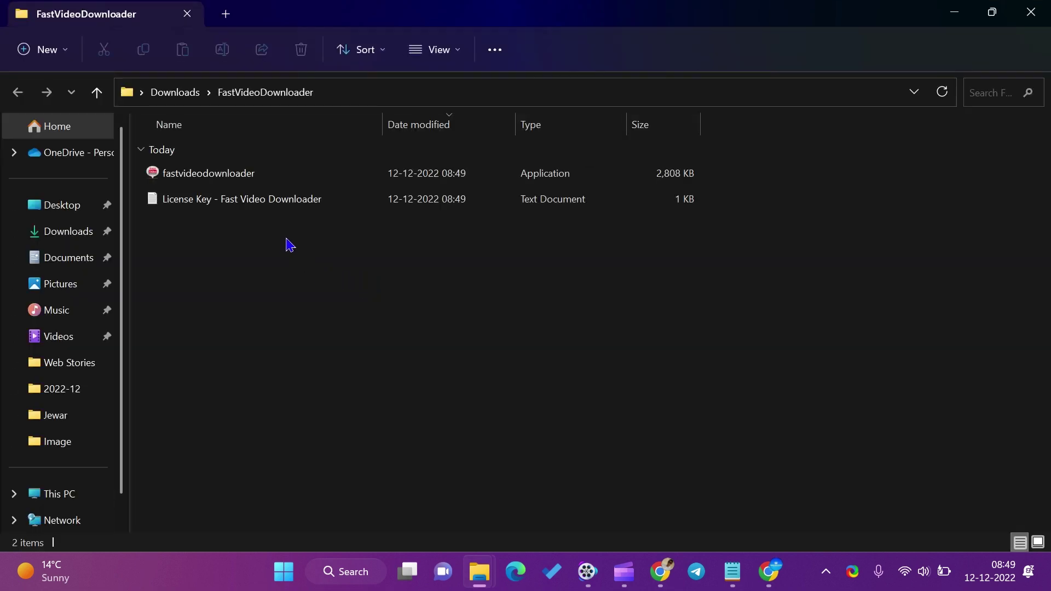
Step: Launch the extracted fastvideodownloader installer, raising the Open File - Security Warning dialog
{"action": "left_click", "coordinate": [229, 181]}
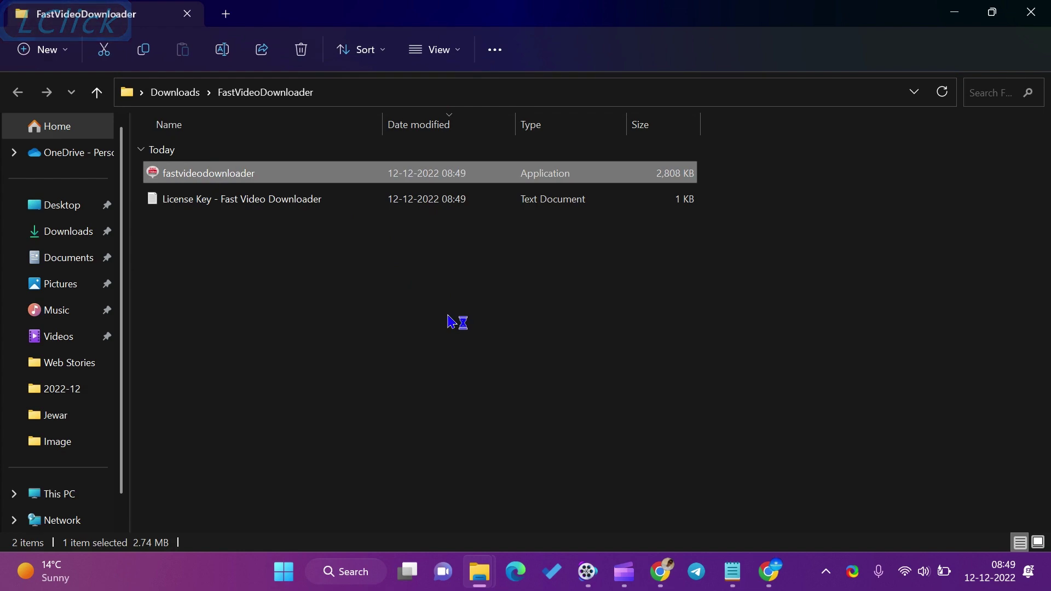
{"action": "left_click", "coordinate": [960, 20]}
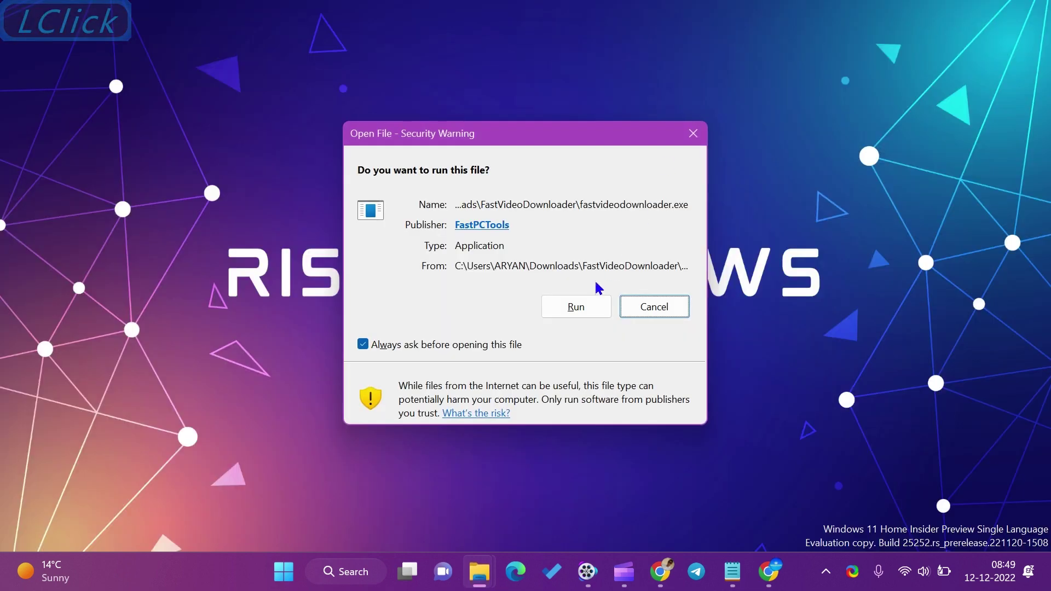